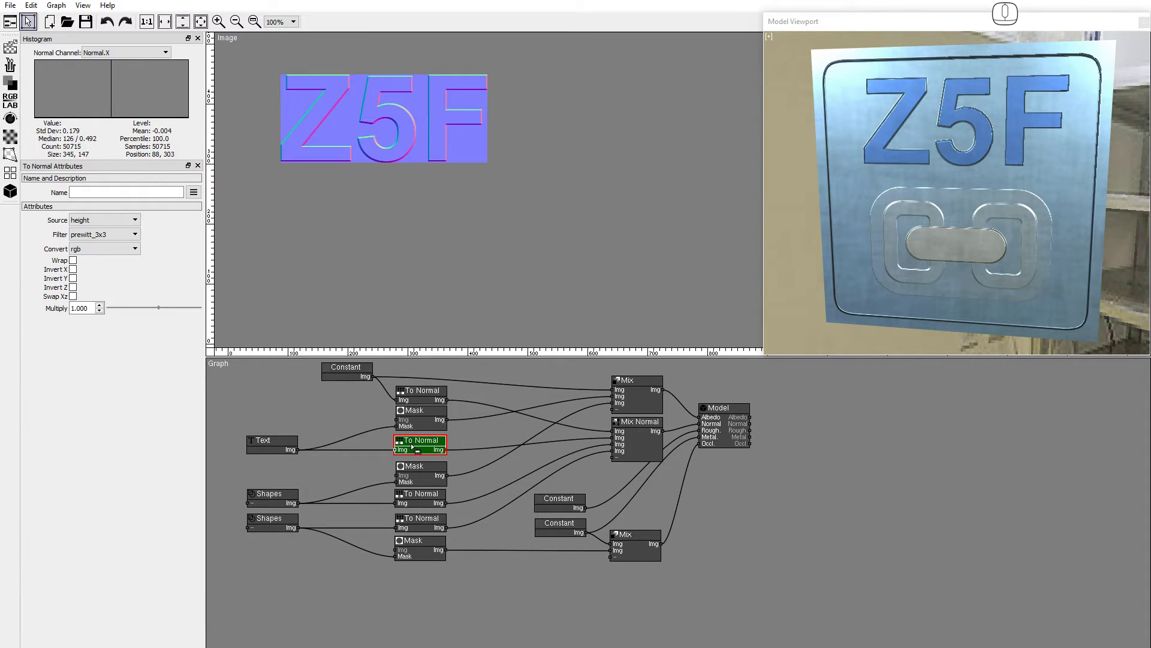
Insert a Relief node between the Z5F text and its To Normal conversion.
click(8, 199)
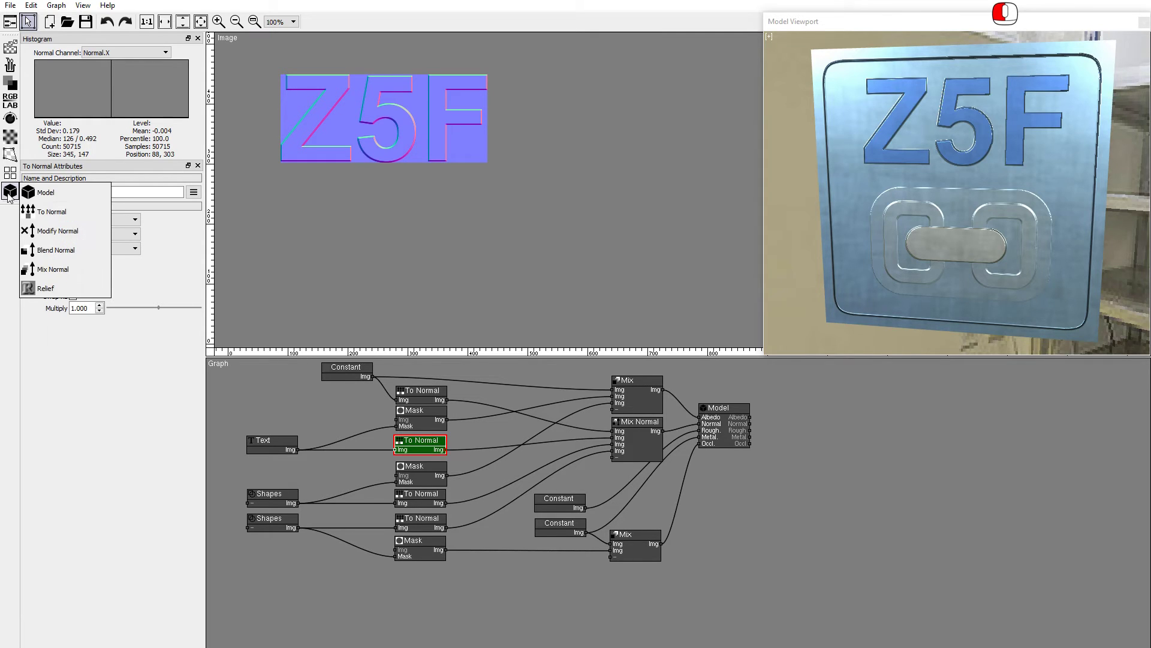
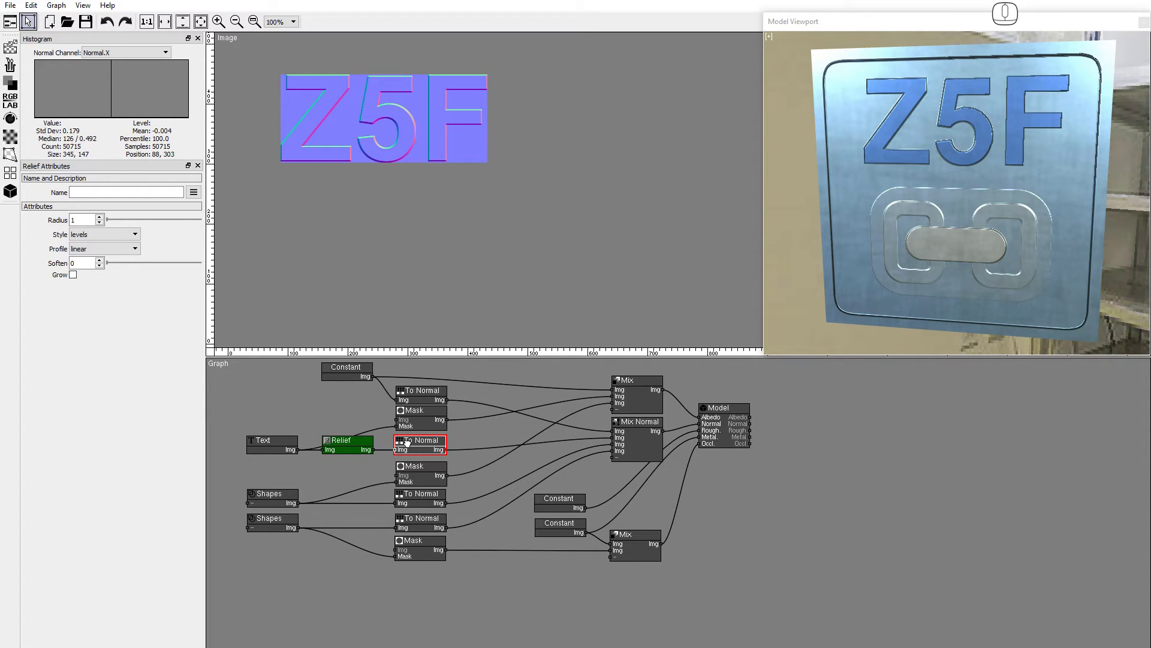
Set the Z5F letters' relief radius to 10 with Grow enabled.
click(104, 223)
click(104, 223)
click(104, 223)
double_click(104, 223)
drag(104, 224, 75, 281)
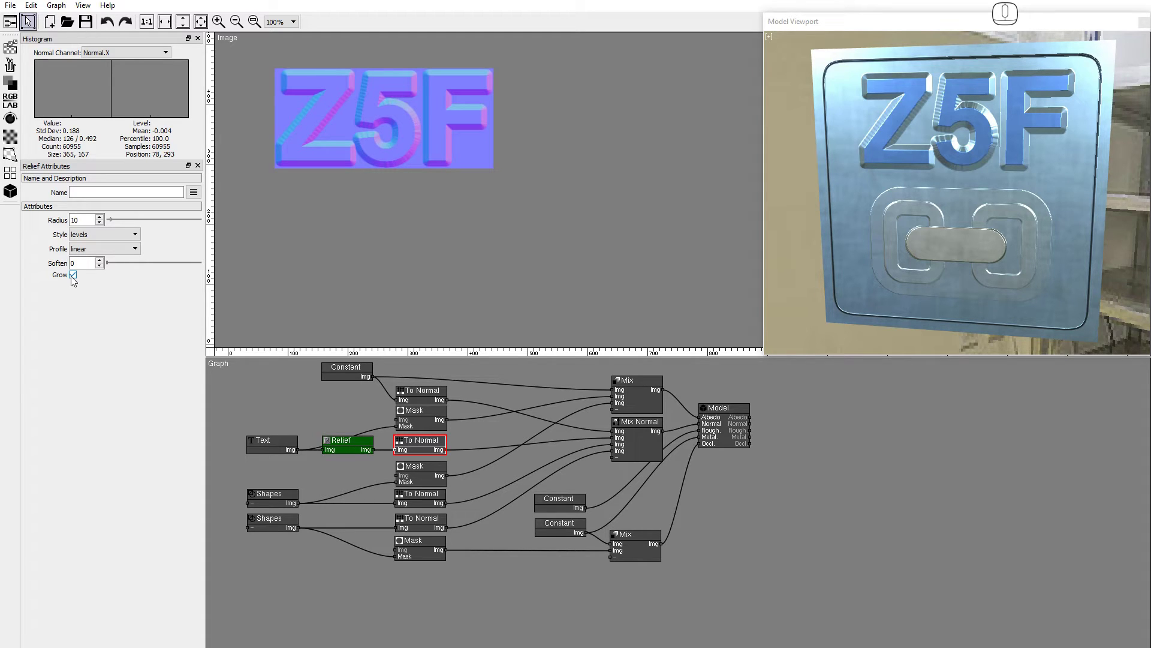
click(108, 242)
Try the inner bevel, emboss and pillow emboss styles, settling on outer_bevel.
click(102, 251)
click(107, 242)
click(104, 257)
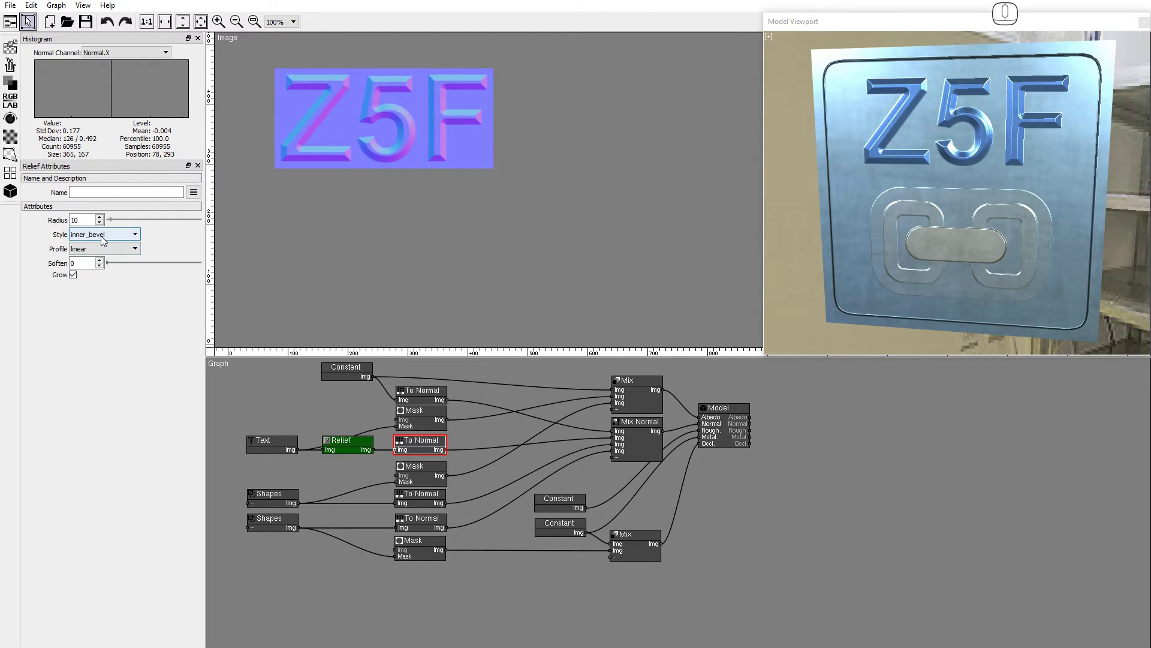
click(105, 241)
click(106, 266)
click(123, 239)
click(118, 271)
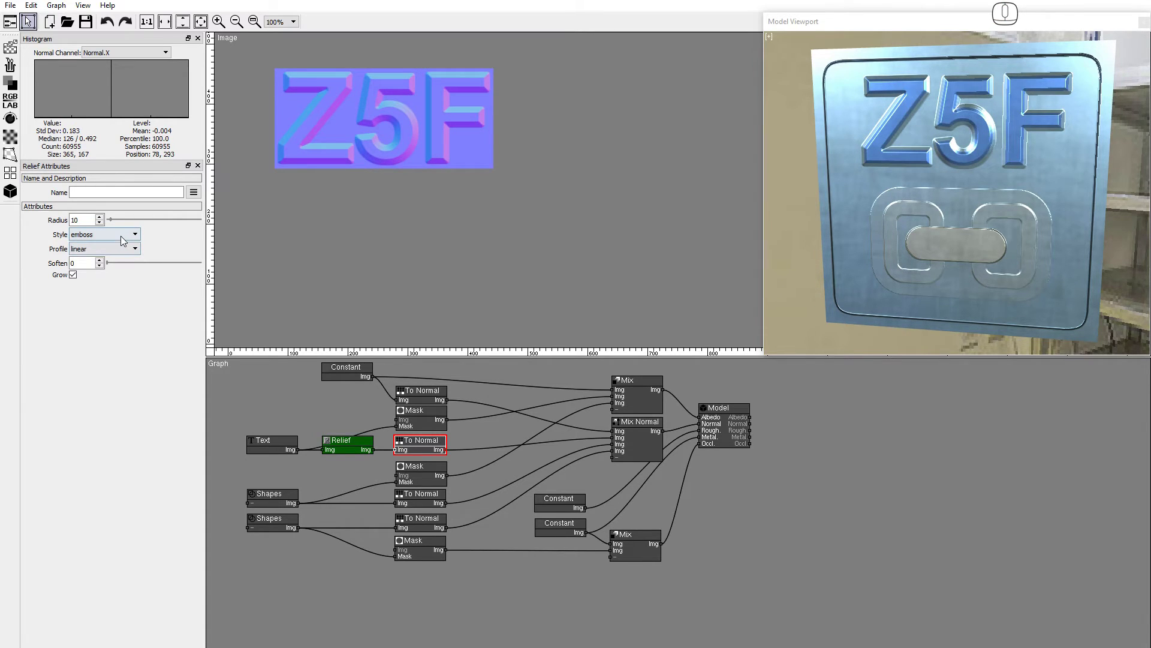
click(125, 241)
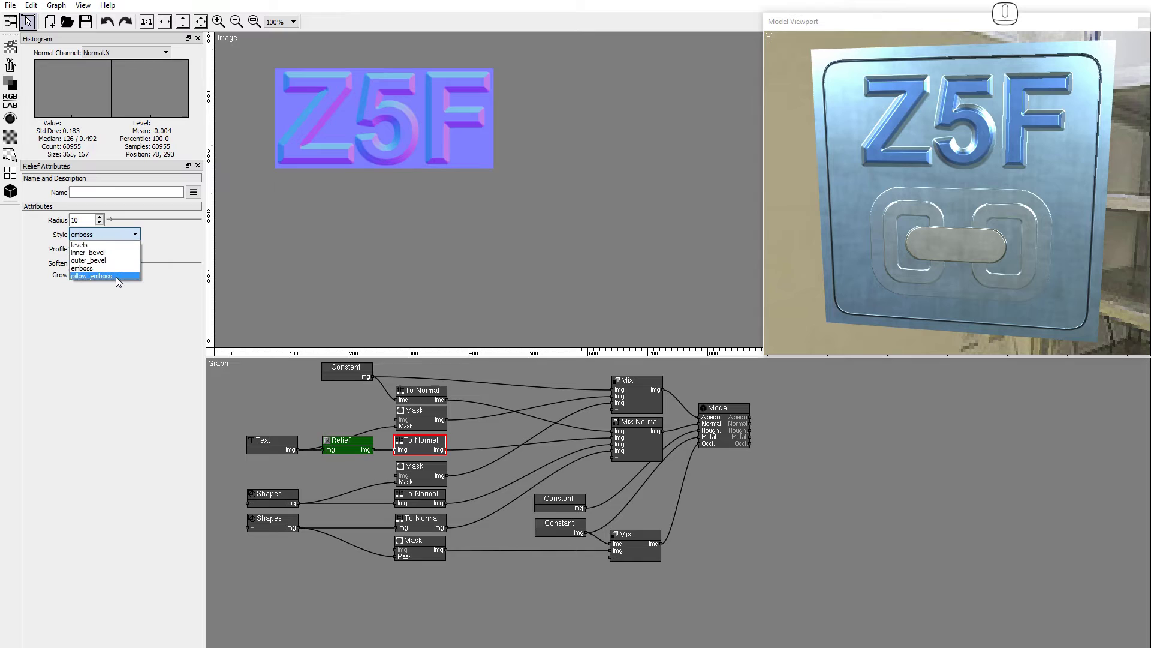
click(120, 282)
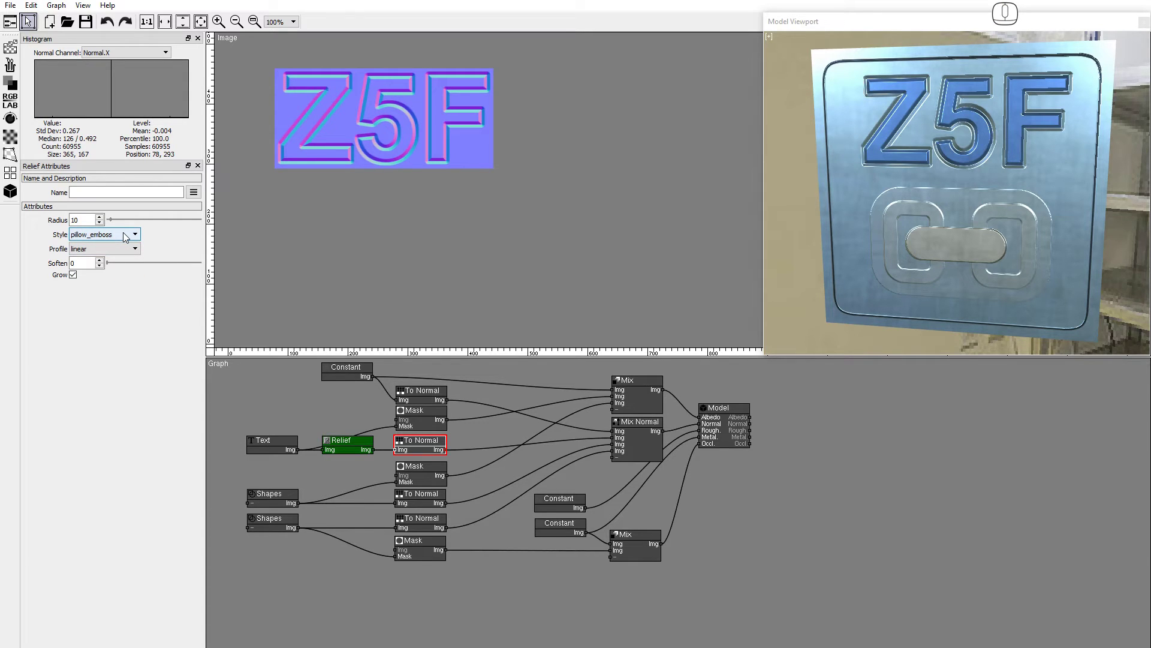
click(127, 238)
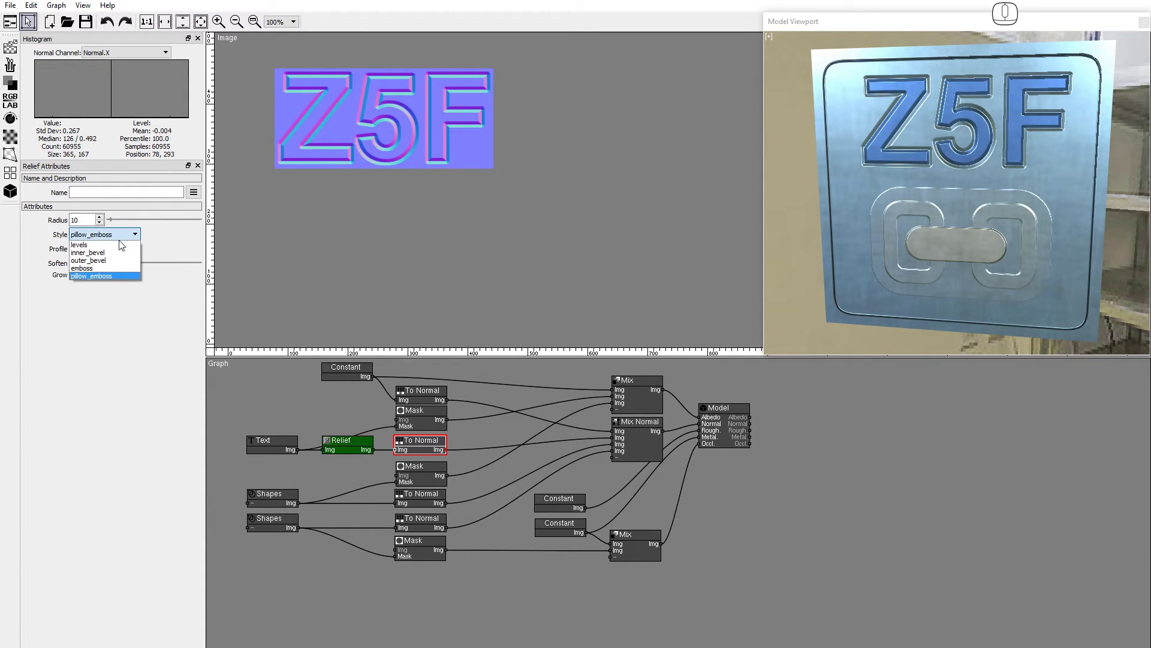
click(117, 265)
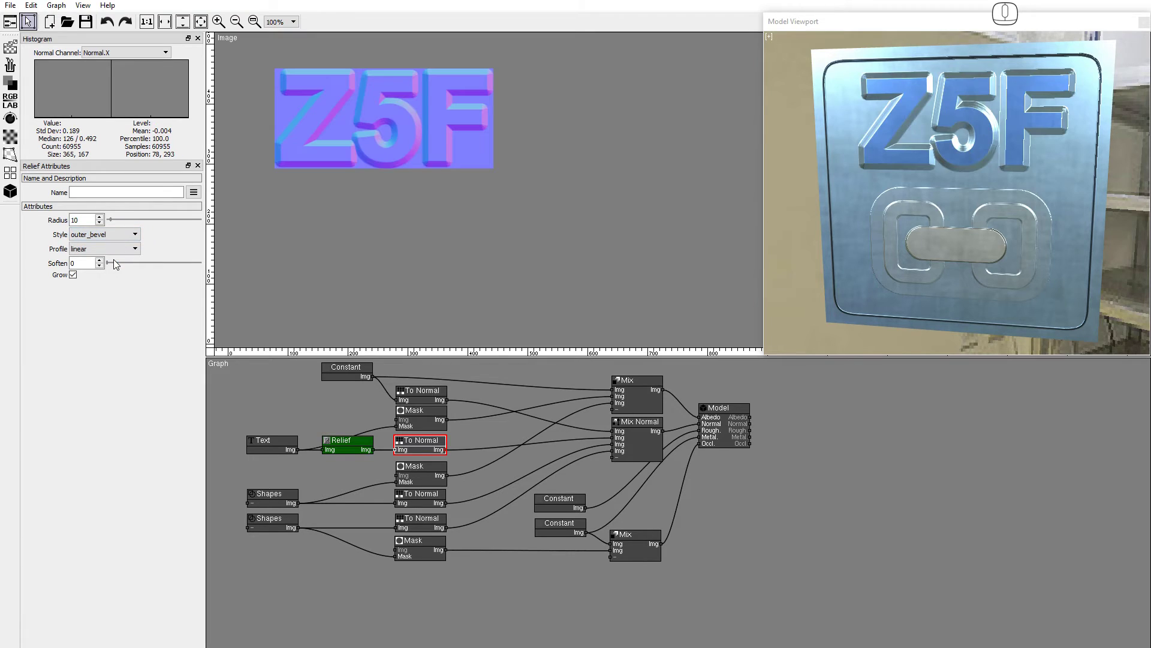
Try arc-out and arc-in profiles, keep the smooth profile and set Soften to 3.
click(121, 253)
click(118, 265)
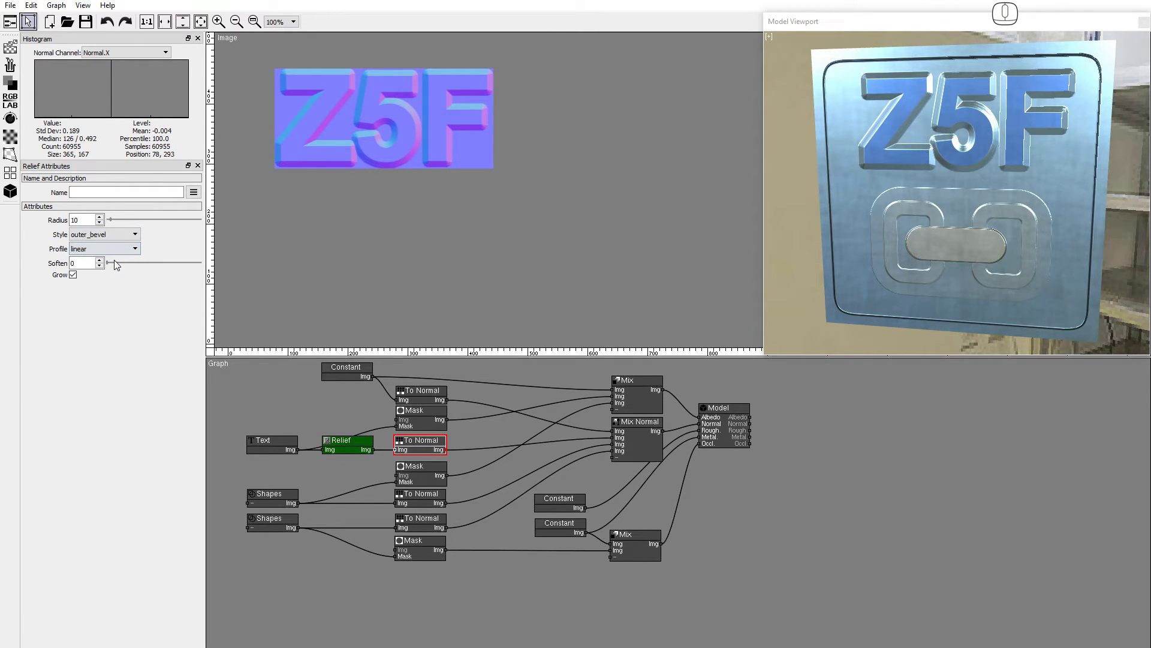
click(116, 252)
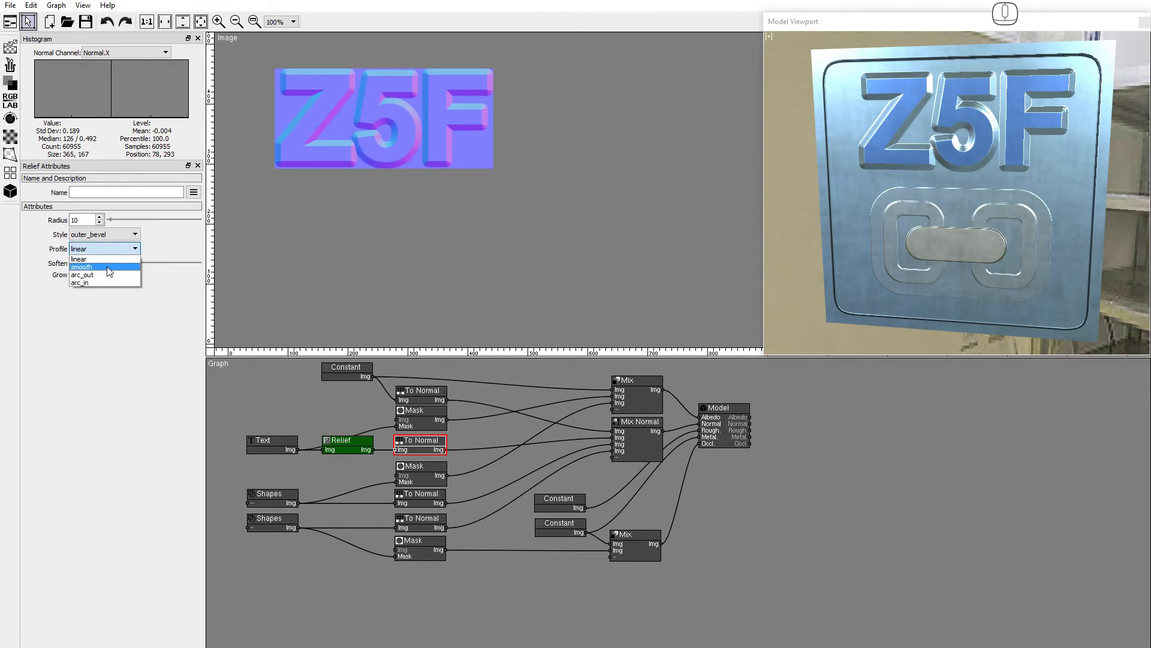
click(111, 272)
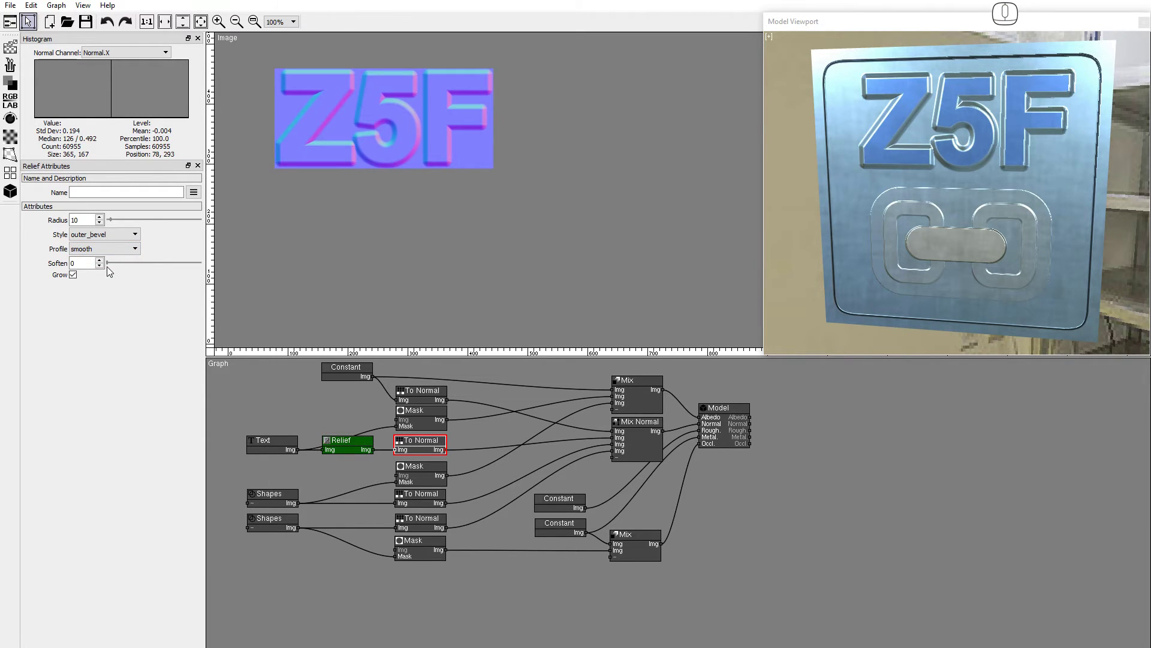
click(116, 256)
click(113, 280)
click(119, 255)
click(110, 286)
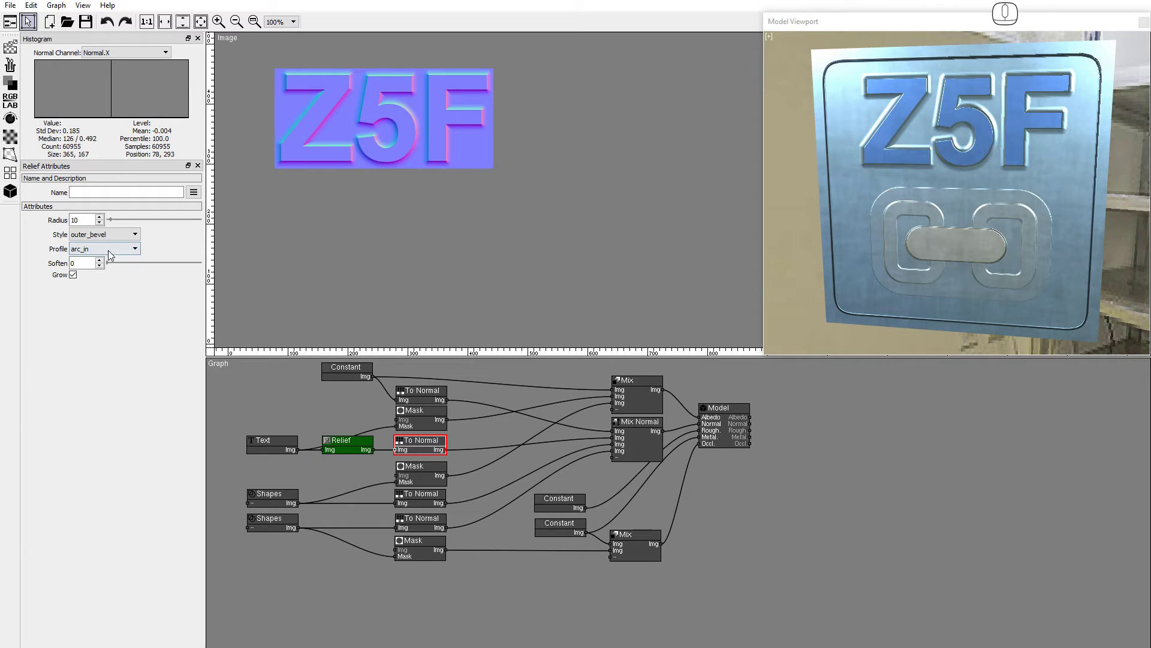
click(113, 253)
click(113, 271)
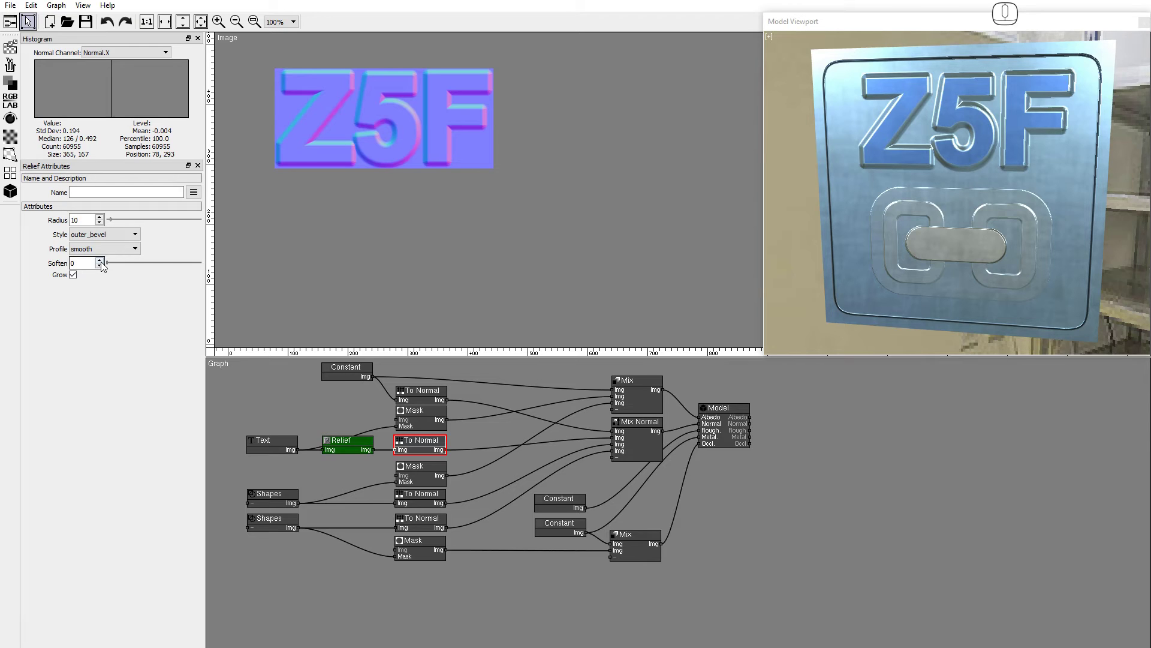
double_click(104, 264)
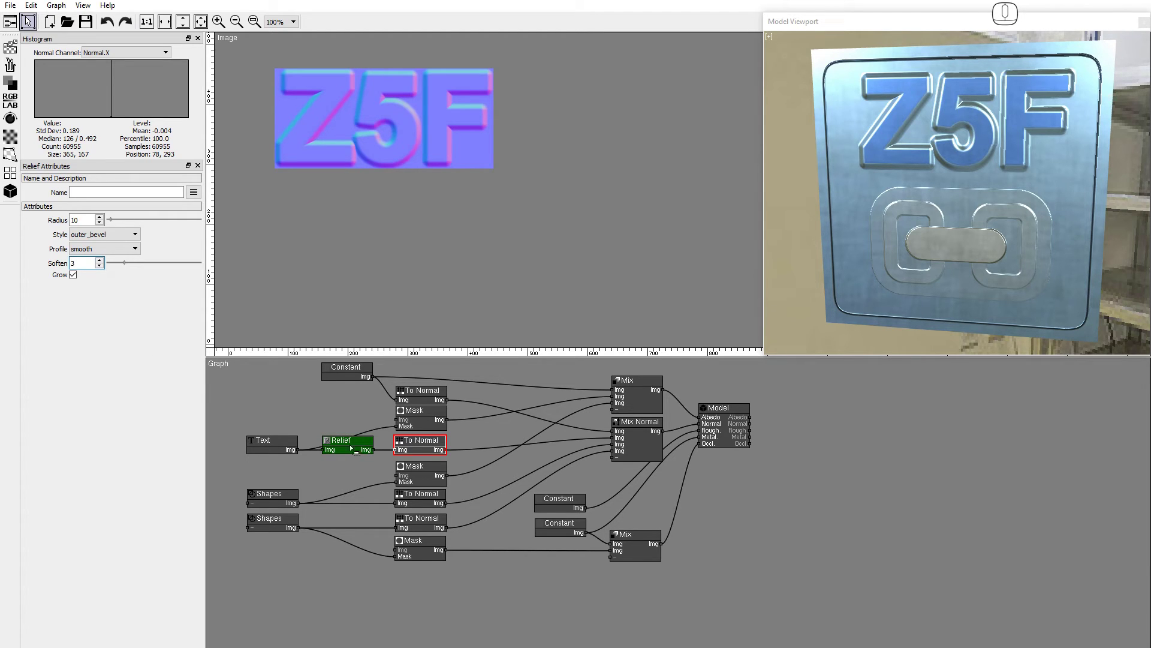
Raise the letters' colour mask opacity to 0.592, then preview Mix Normal and the emblem Shapes.
click(705, 436)
drag(145, 239, 166, 245)
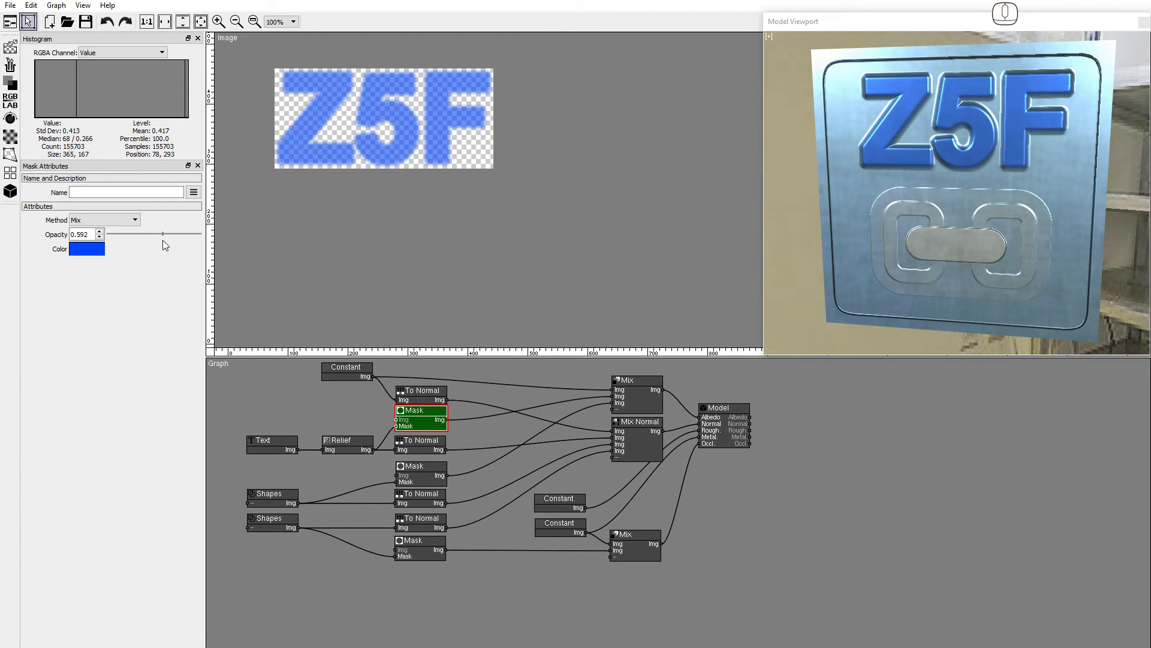
click(705, 435)
double_click(625, 435)
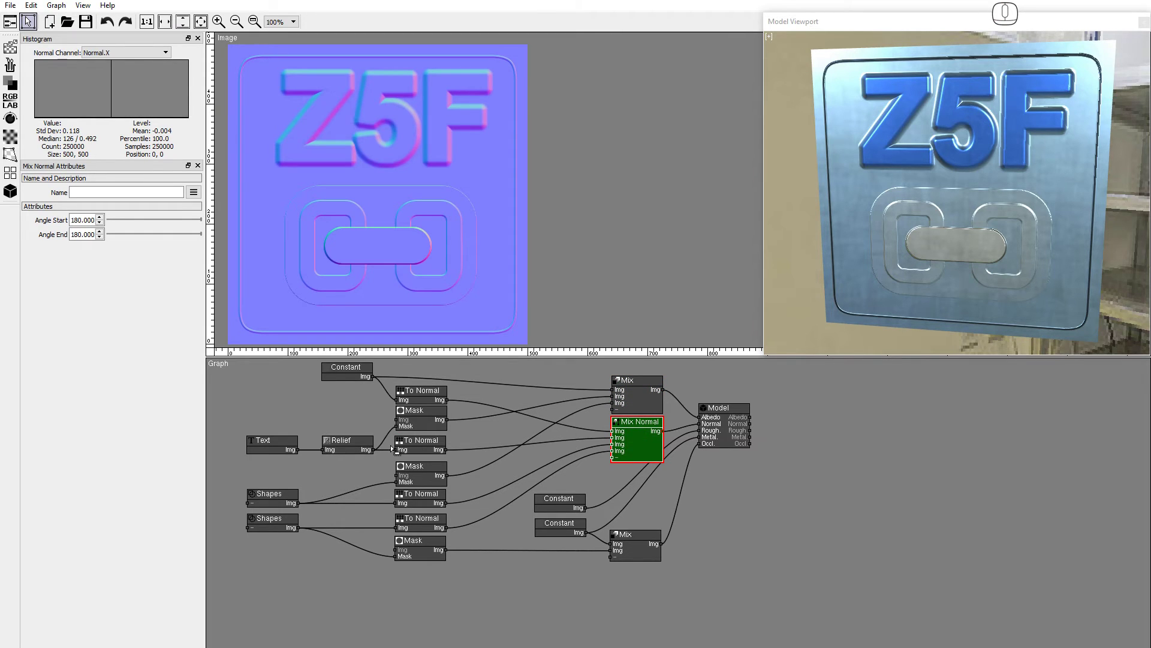
double_click(274, 494)
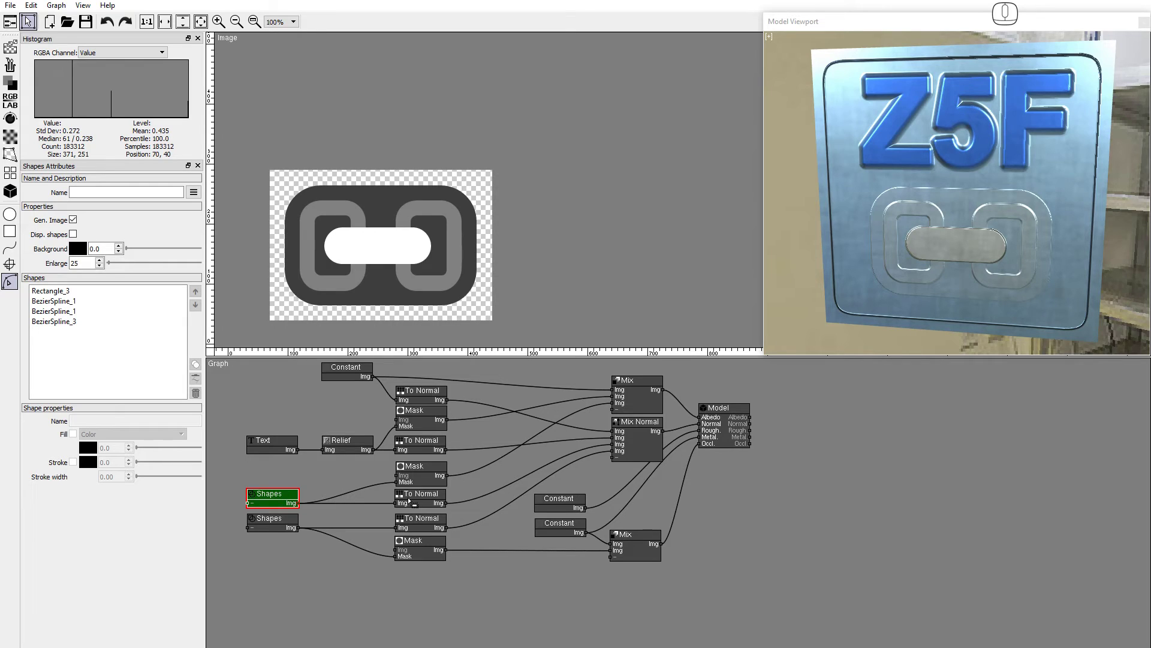
Raise the link emblem's relief radius to 16 and set its softening to 3.
double_click(704, 435)
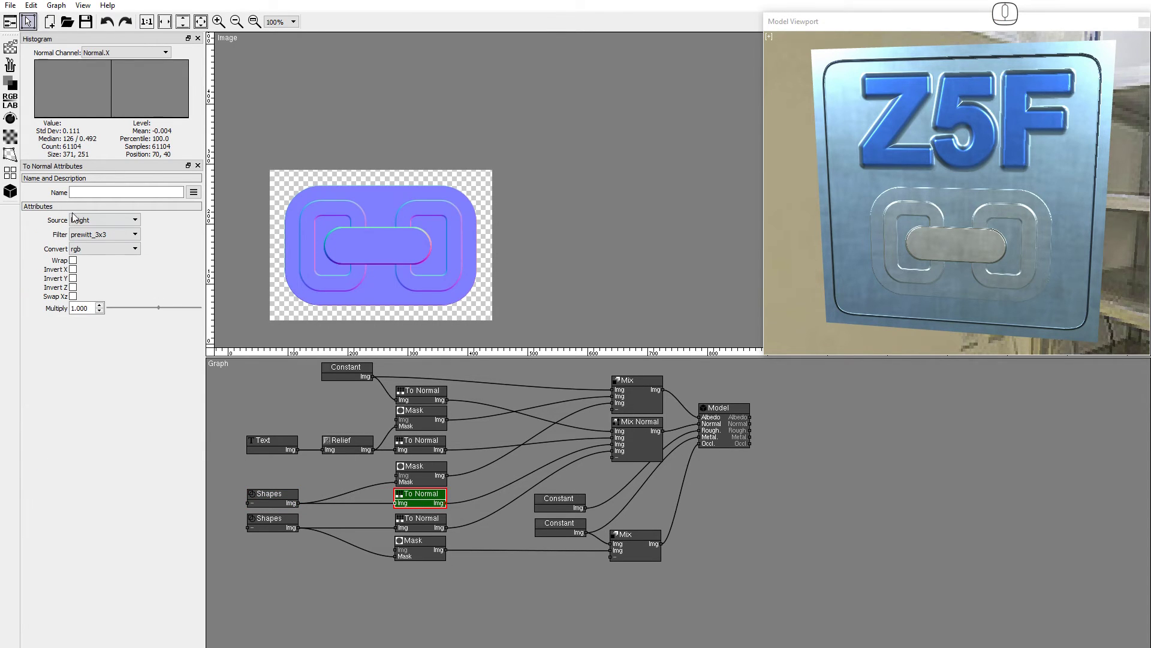
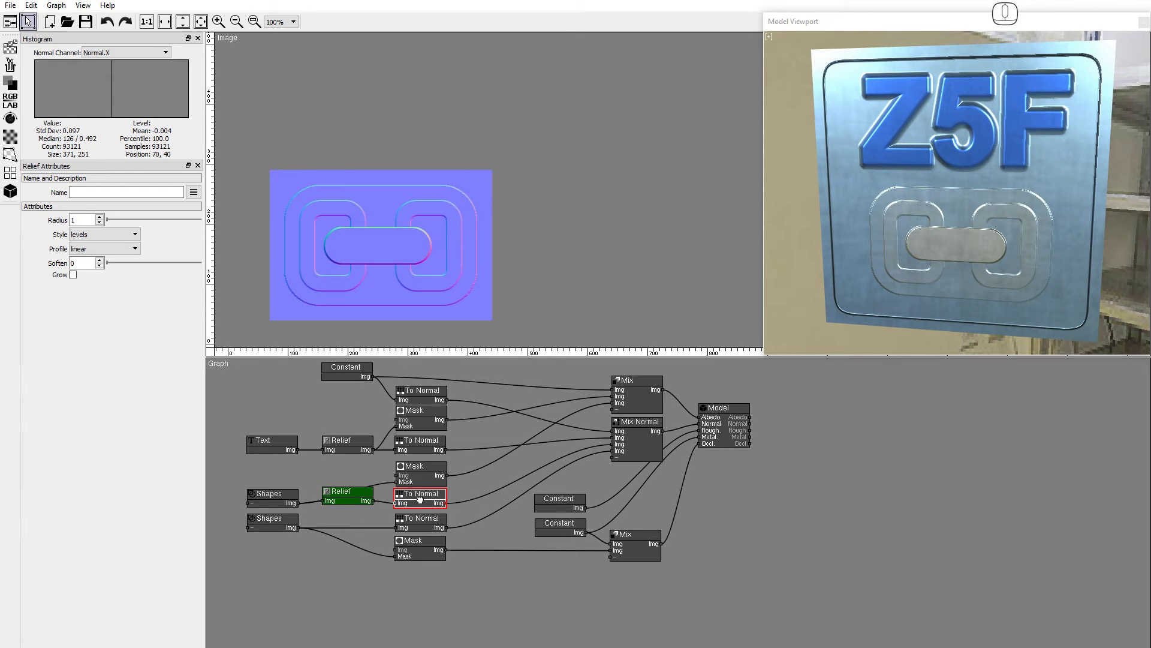
click(101, 224)
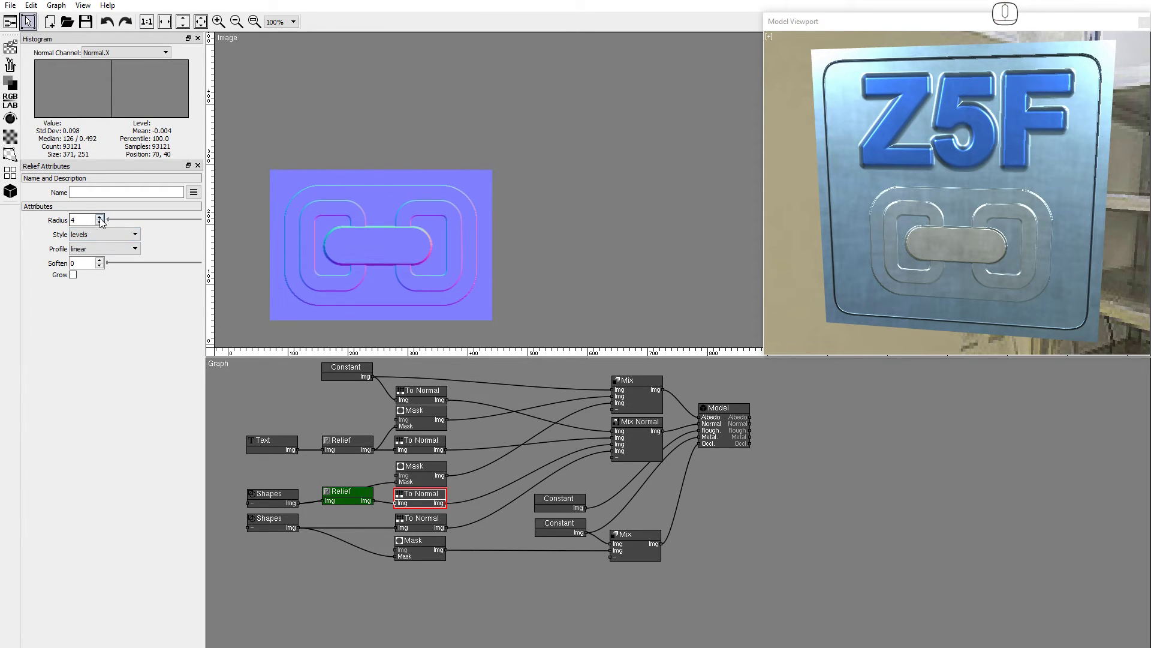
click(101, 224)
click(100, 224)
click(100, 223)
click(101, 224)
double_click(101, 223)
double_click(100, 224)
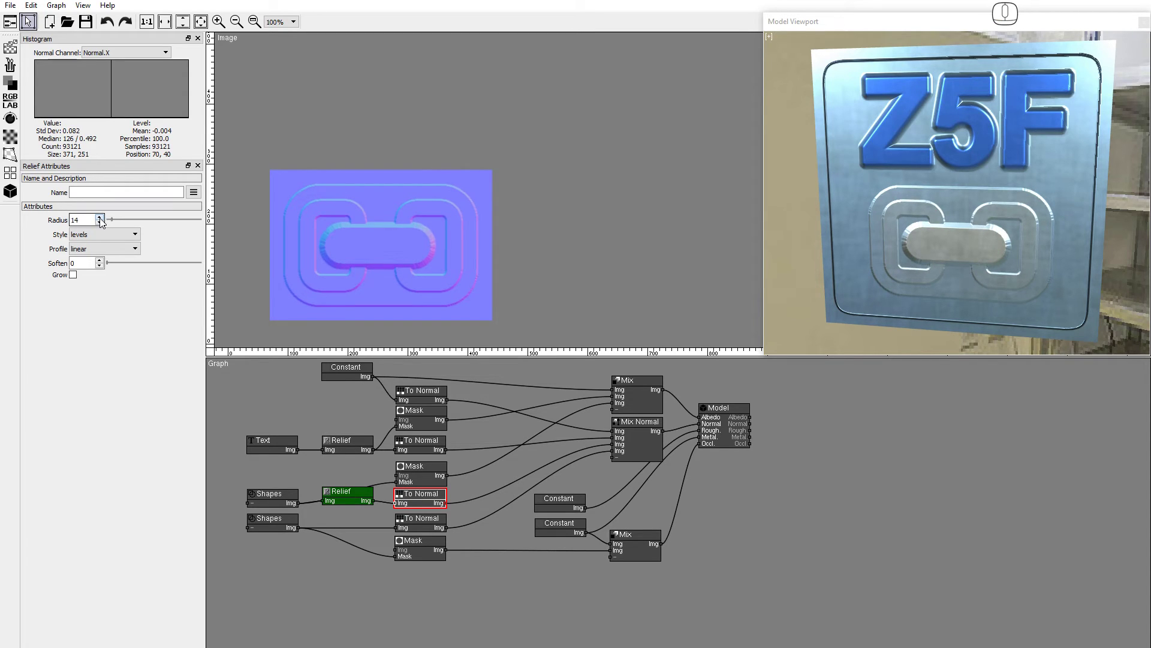
drag(101, 224, 99, 267)
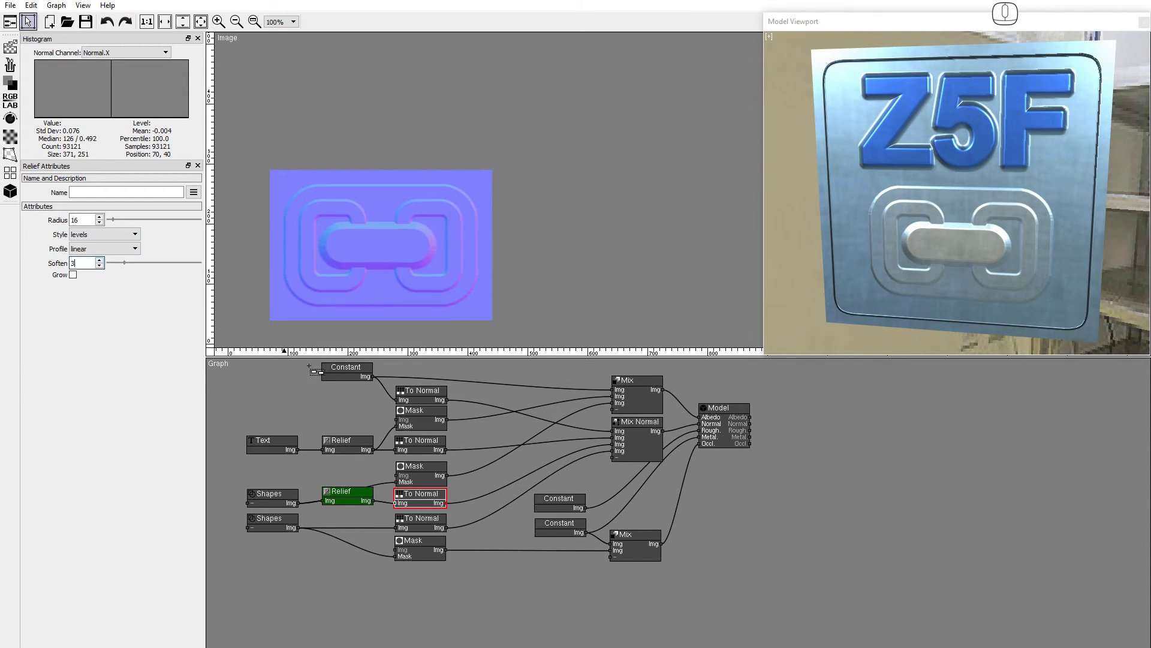
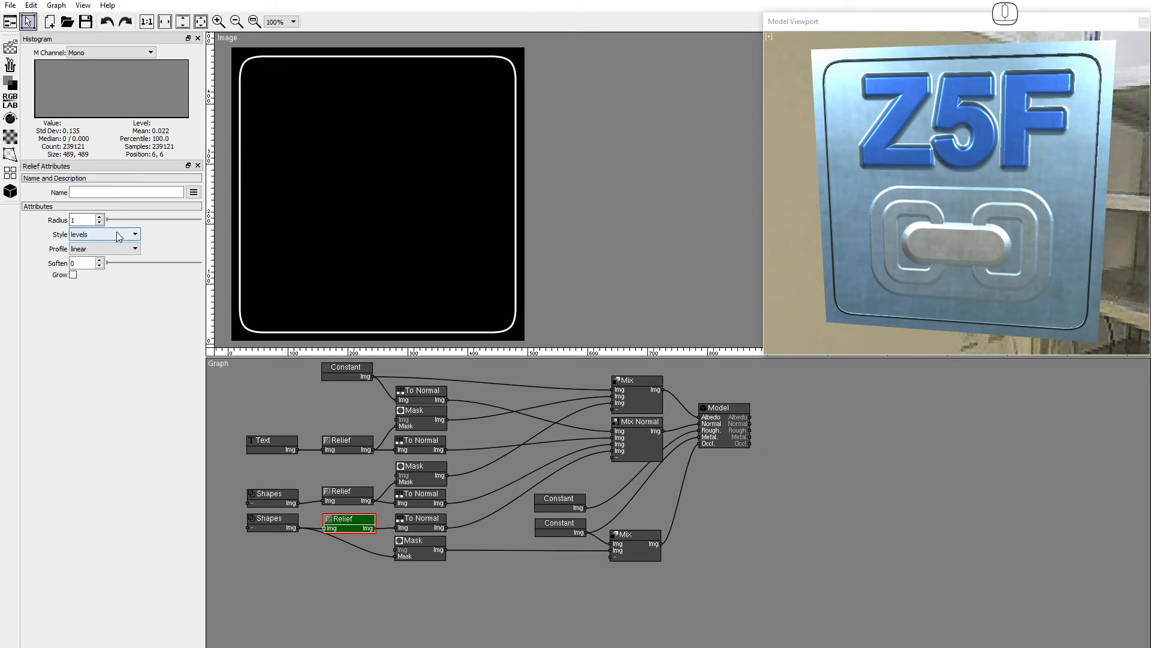
Give the door gap relief an outer_bevel style with radius 10.
click(117, 237)
click(106, 267)
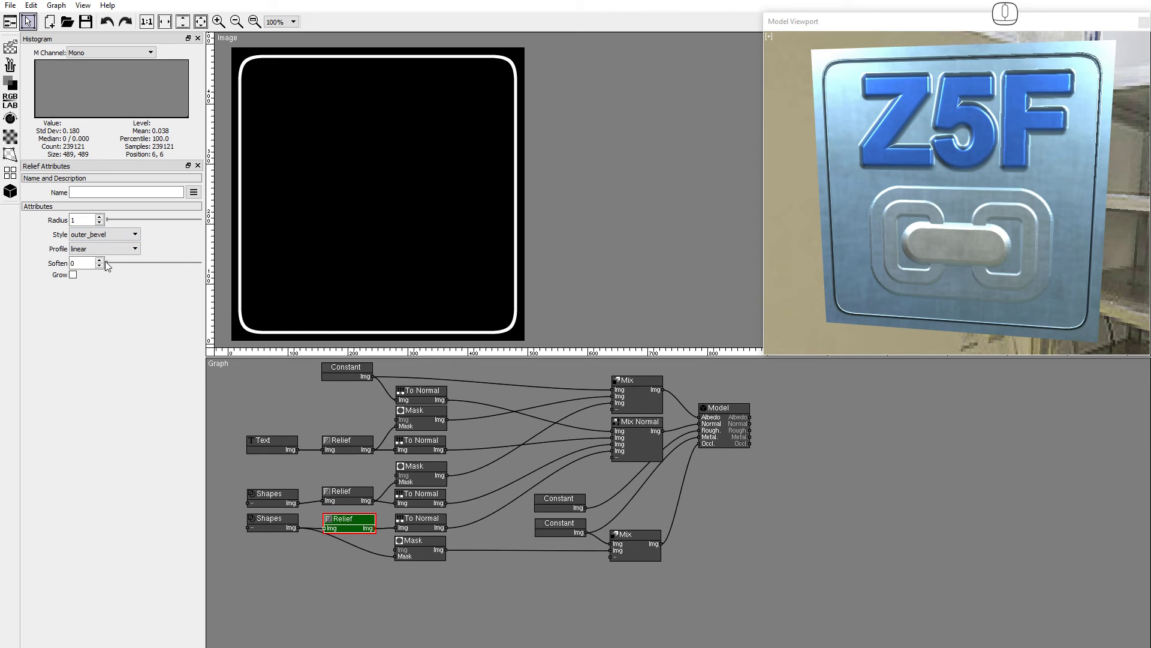
double_click(100, 222)
drag(100, 223, 106, 251)
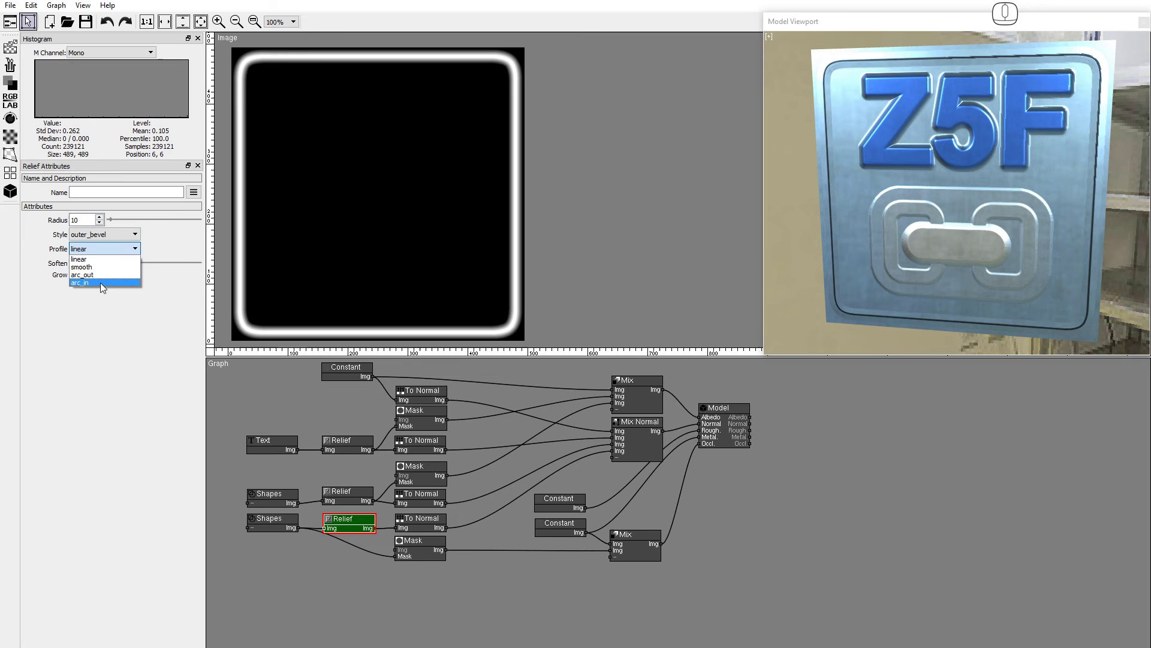
Switch the door gap profile to arc_in and set its softening to 2.
drag(101, 288, 102, 269)
double_click(100, 267)
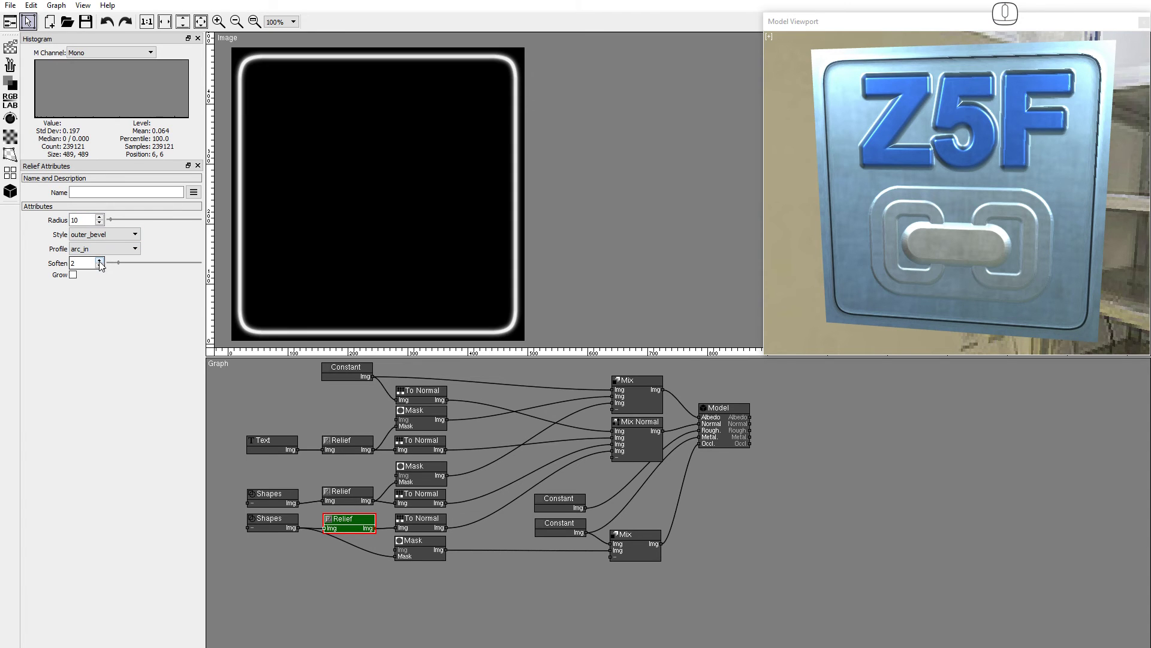
key(a)
drag(906, 232, 912, 234)
key(s)
drag(951, 238, 937, 233)
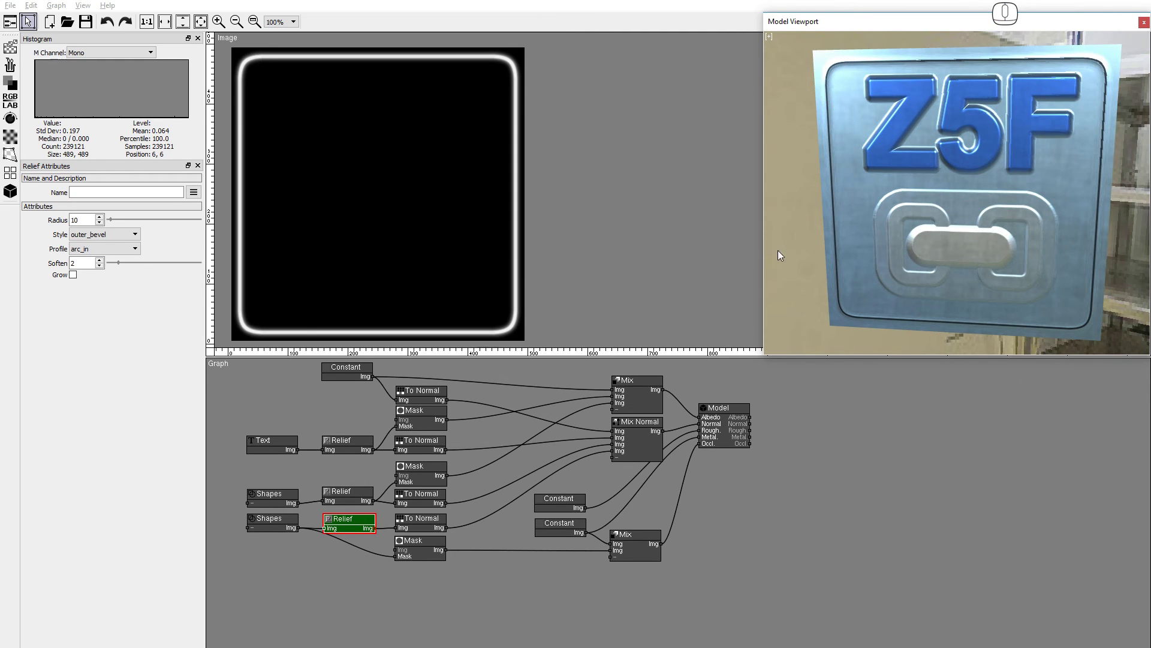
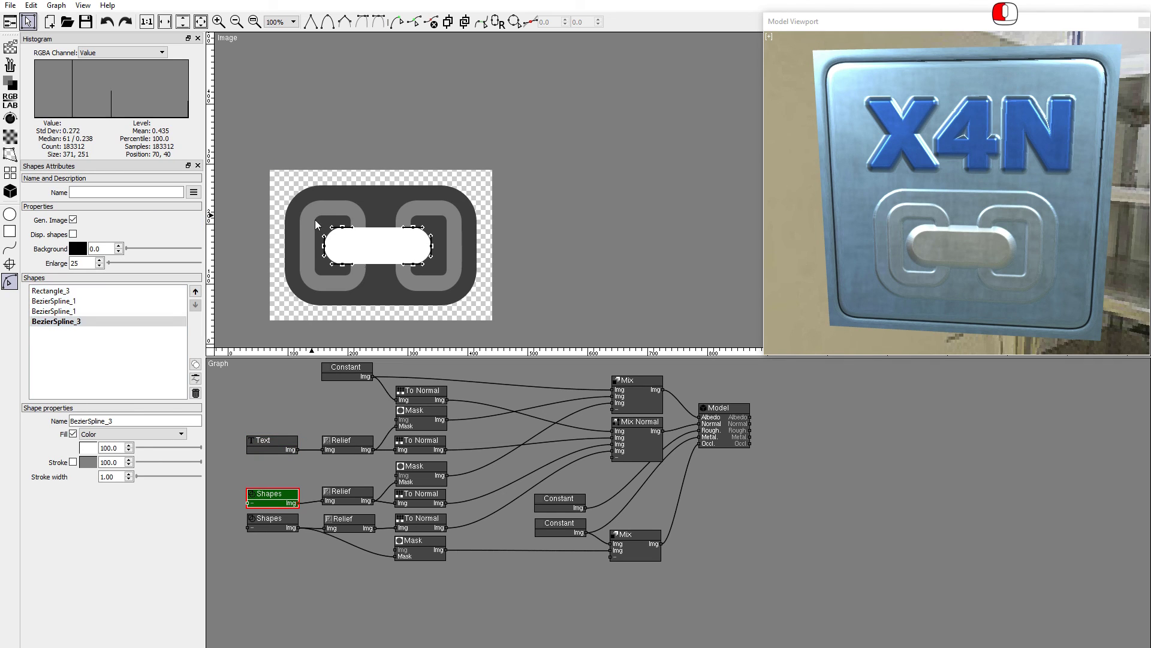
Drag BezierSpline_3's end points outward so the centre bar passes both ends of the link.
drag(344, 270, 286, 271)
drag(394, 220, 450, 279)
drag(414, 270, 478, 270)
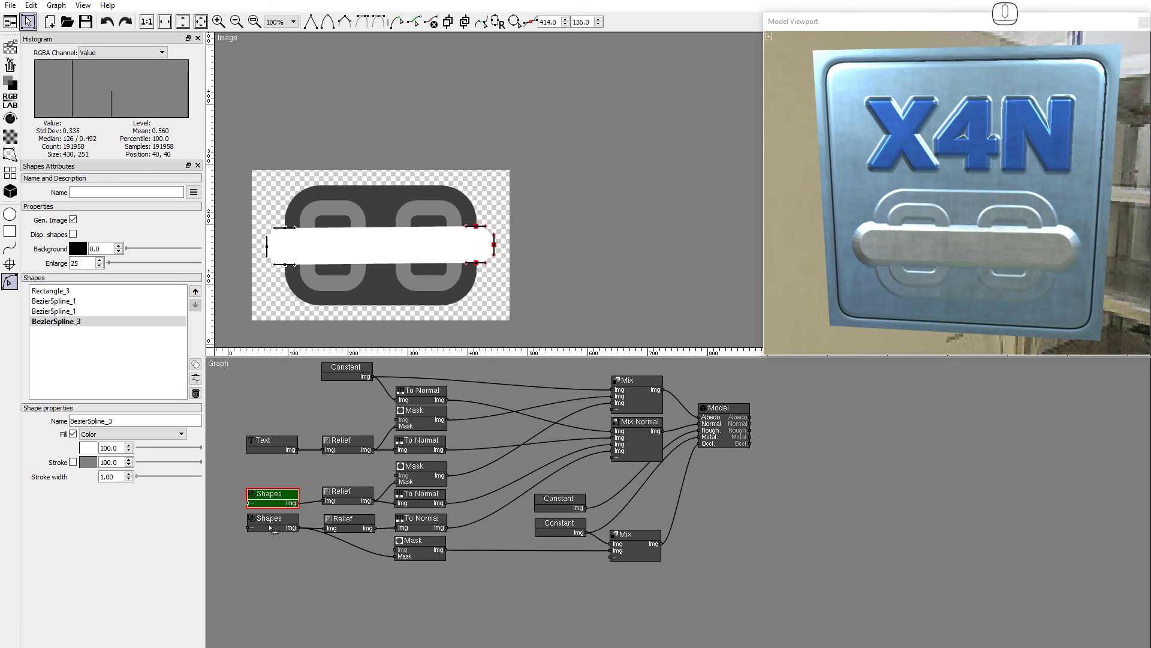